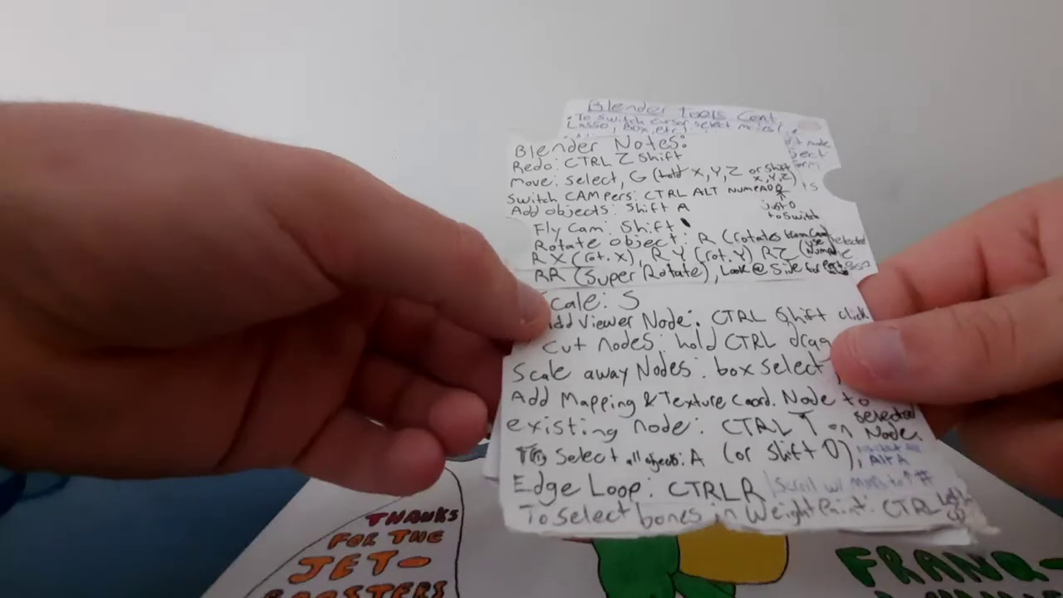
Delete the selected cube and add a new Mesh cube at the scene origin.
{"action": "key", "text": "Escape"}
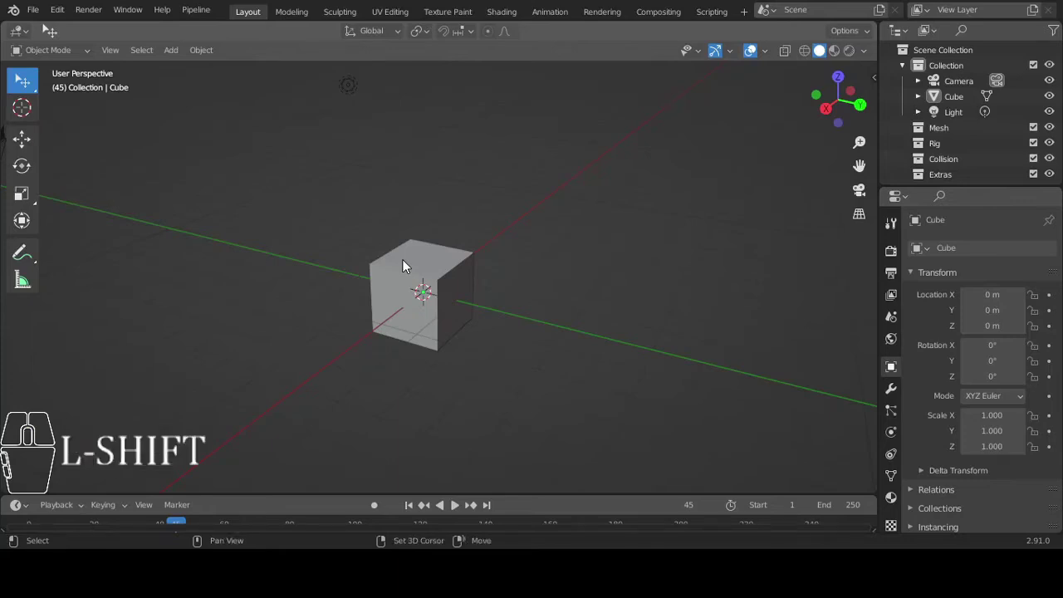
{"action": "key", "text": "x"}
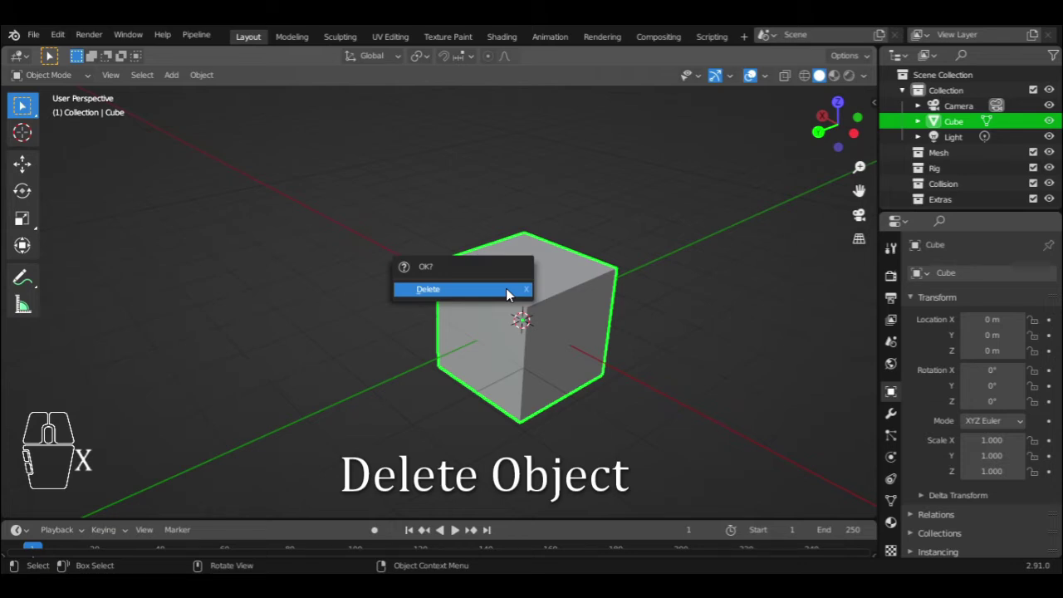
{"action": "left_click", "coordinate": [511, 293]}
{"action": "key", "text": "shift+a"}
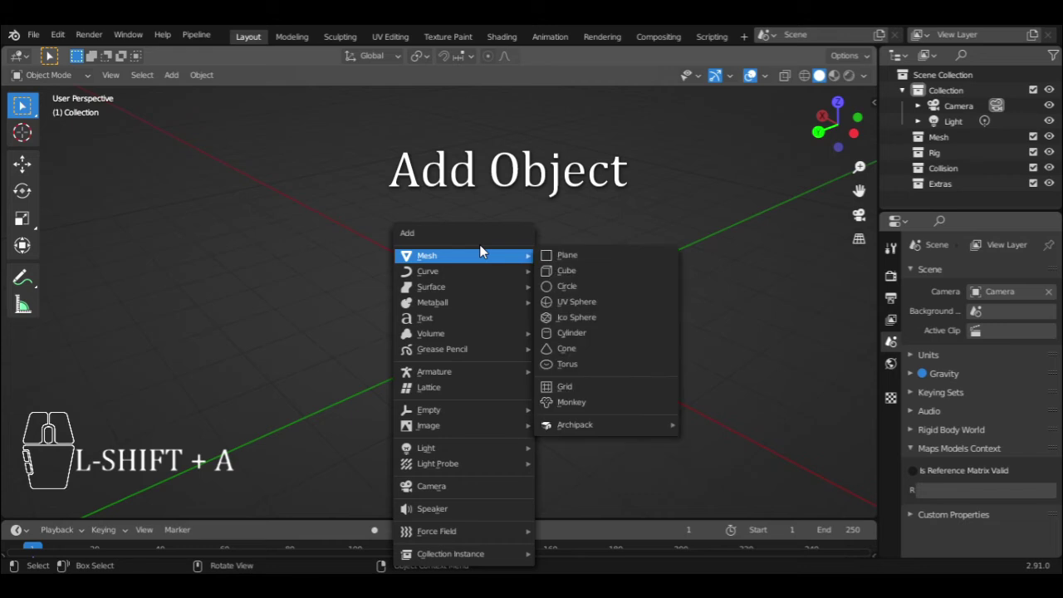
{"action": "left_click", "coordinate": [572, 279]}
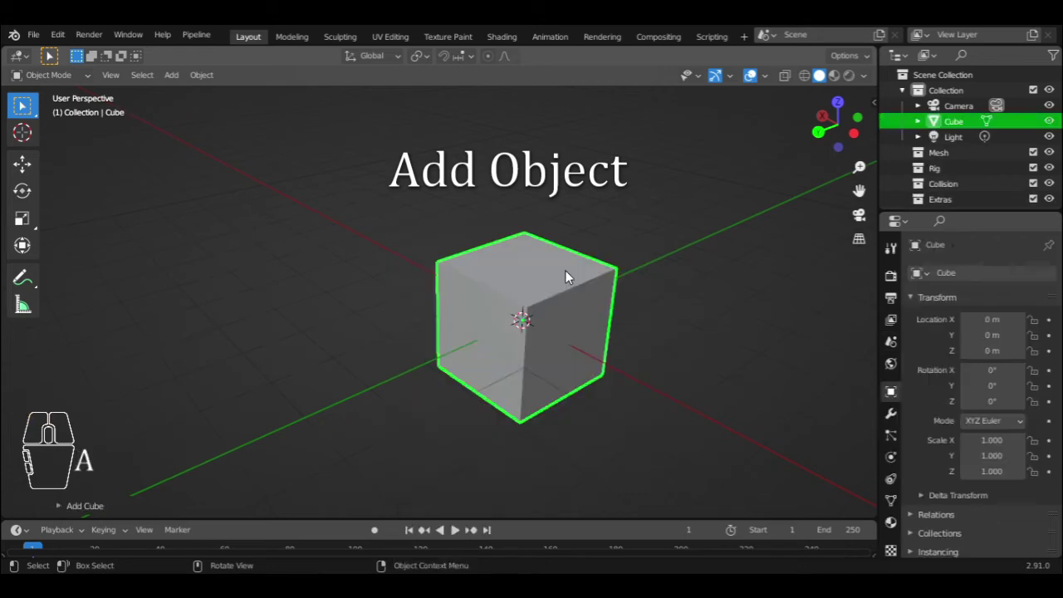
Orbit and zoom the viewport around the new cube to inspect it.
{"action": "left_click_drag", "start_coordinate": [451, 257], "coordinate": [541, 278]}
{"action": "left_click_drag", "start_coordinate": [541, 278], "coordinate": [533, 302]}
{"action": "scroll", "scroll_direction": "up", "scroll_amount": 3}
{"action": "scroll", "scroll_direction": "down", "scroll_amount": 3}
{"action": "scroll", "scroll_direction": "up", "scroll_amount": 3}
{"action": "scroll", "scroll_direction": "down", "scroll_amount": 3}
{"action": "scroll", "scroll_direction": "up", "scroll_amount": 3}
{"action": "scroll", "scroll_direction": "down", "scroll_amount": 3}
{"action": "scroll", "scroll_direction": "up", "scroll_amount": 3}
{"action": "scroll", "scroll_direction": "down", "scroll_amount": 3}
{"action": "scroll", "scroll_direction": "up", "scroll_amount": 3}
Try moving, rotating and scaling the cube with G, R and S, then delete it.
{"action": "key", "text": "g"}
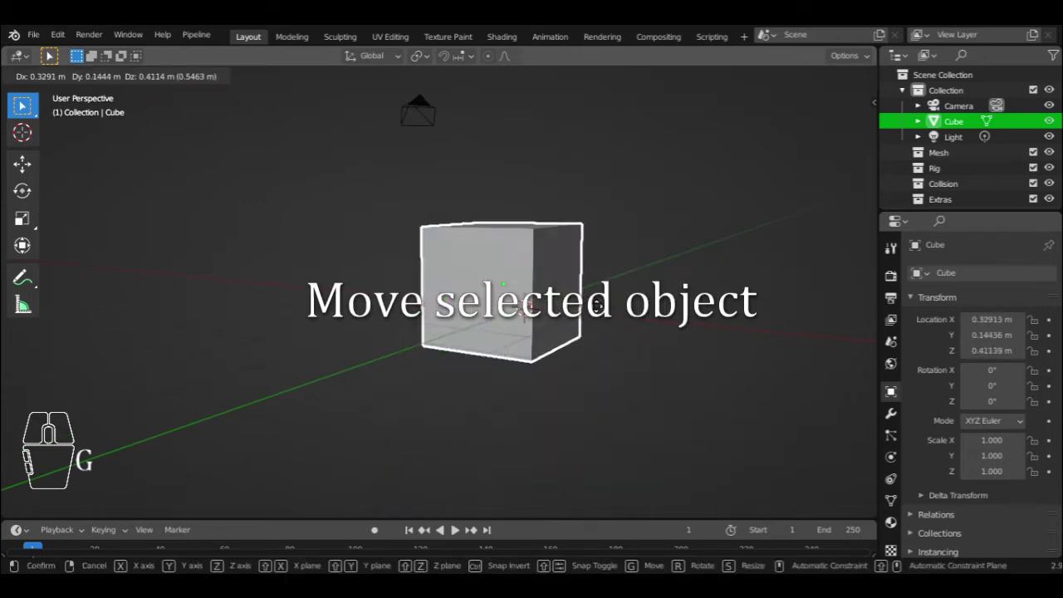
{"action": "key", "text": "r"}
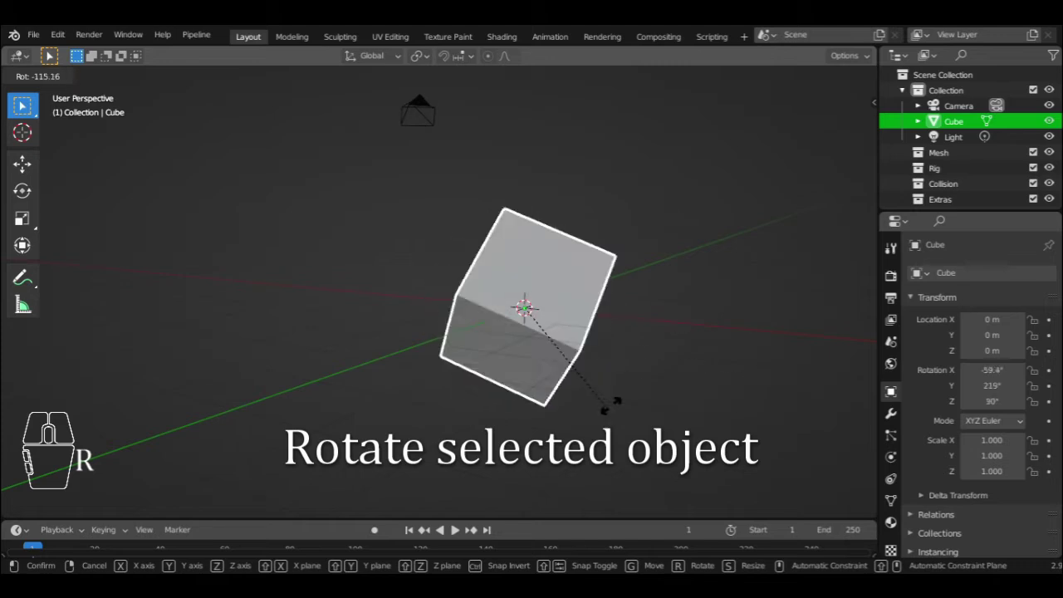
{"action": "key", "text": "s"}
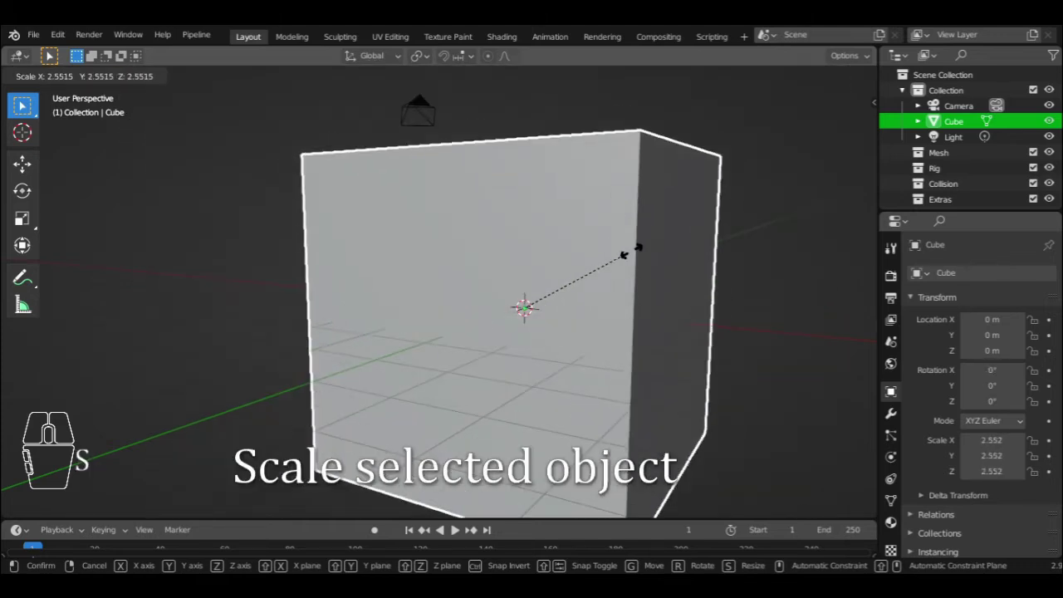
{"action": "key", "text": "x"}
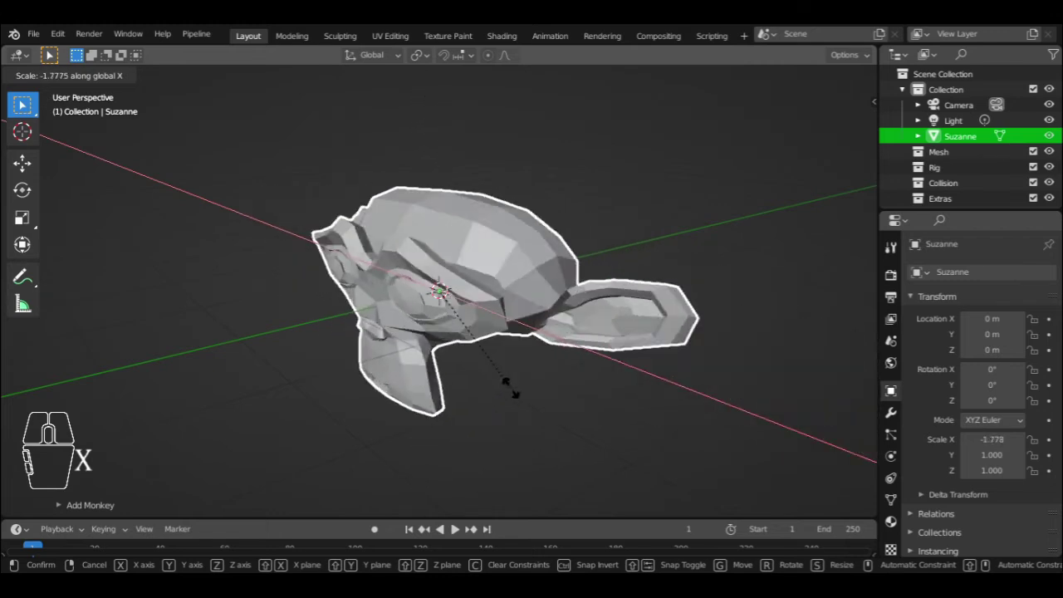
{"action": "key", "text": "Escape"}
Rotate the Suzanne monkey head about the Y axis and cancel a move, leaving it in place.
{"action": "key", "text": "r"}
{"action": "key", "text": "y"}
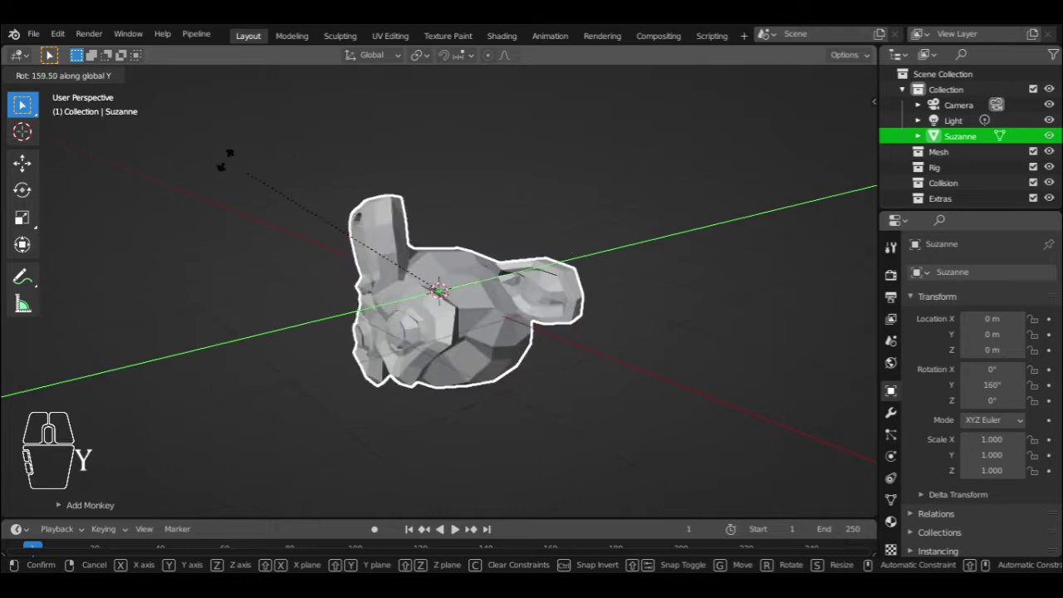
{"action": "key", "text": "g"}
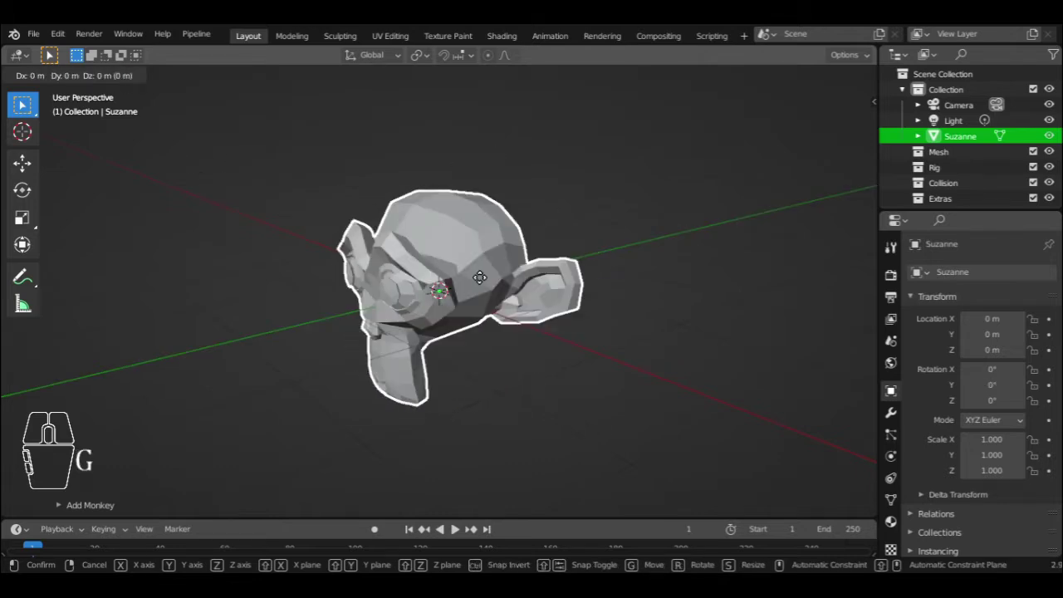
{"action": "key", "text": "shift+z"}
{"action": "key", "text": "Escape"}
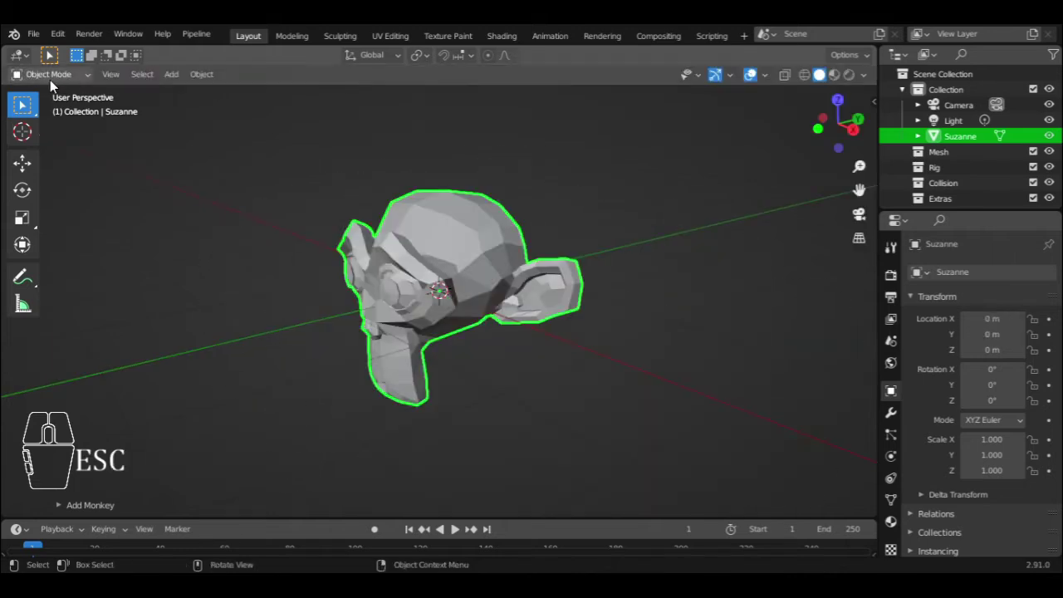
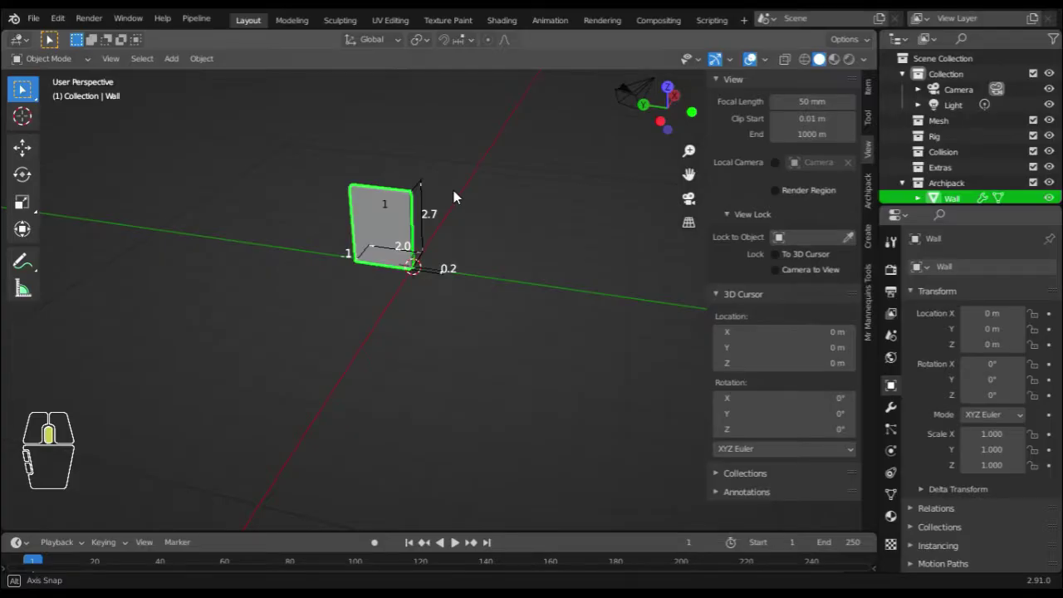
Reselect the wall and show its Archipack wall settings panel.
{"action": "left_click", "coordinate": [461, 177]}
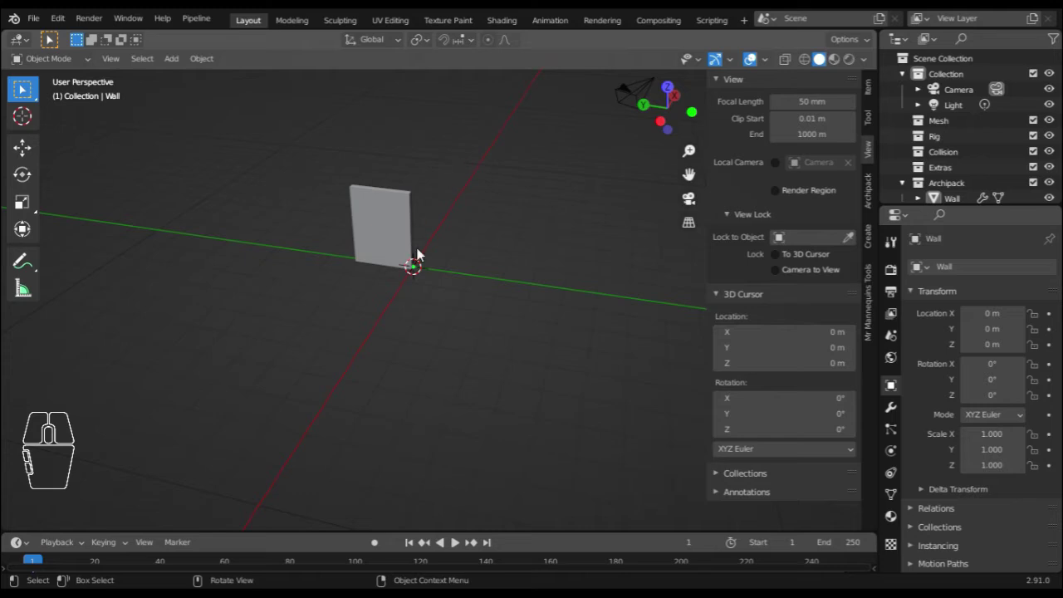
{"action": "left_click", "coordinate": [536, 214]}
{"action": "left_click_drag", "start_coordinate": [537, 215], "coordinate": [874, 196]}
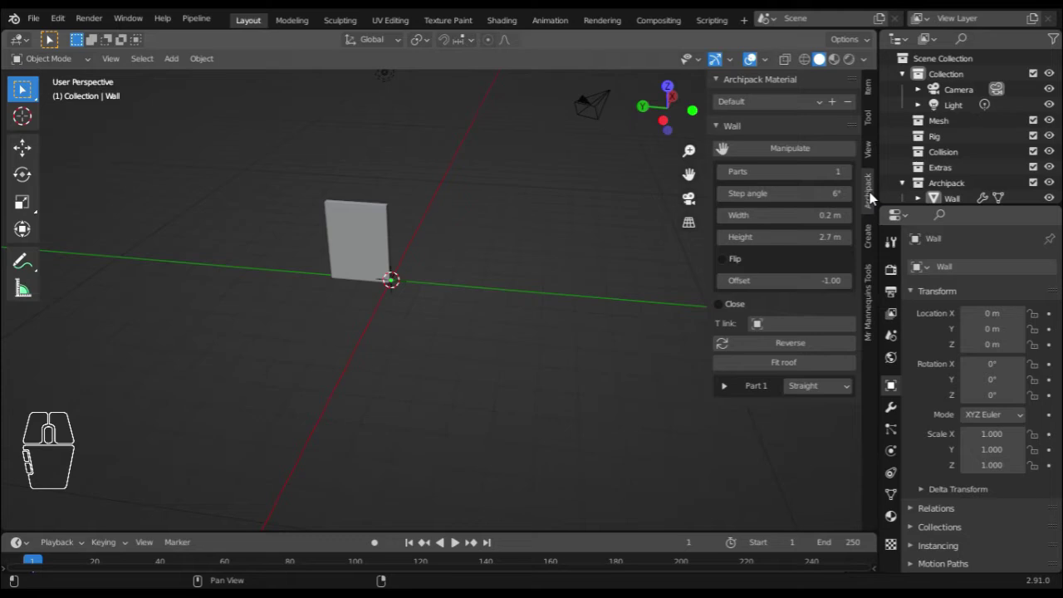
{"action": "left_click", "coordinate": [355, 225]}
{"action": "left_click", "coordinate": [767, 149]}
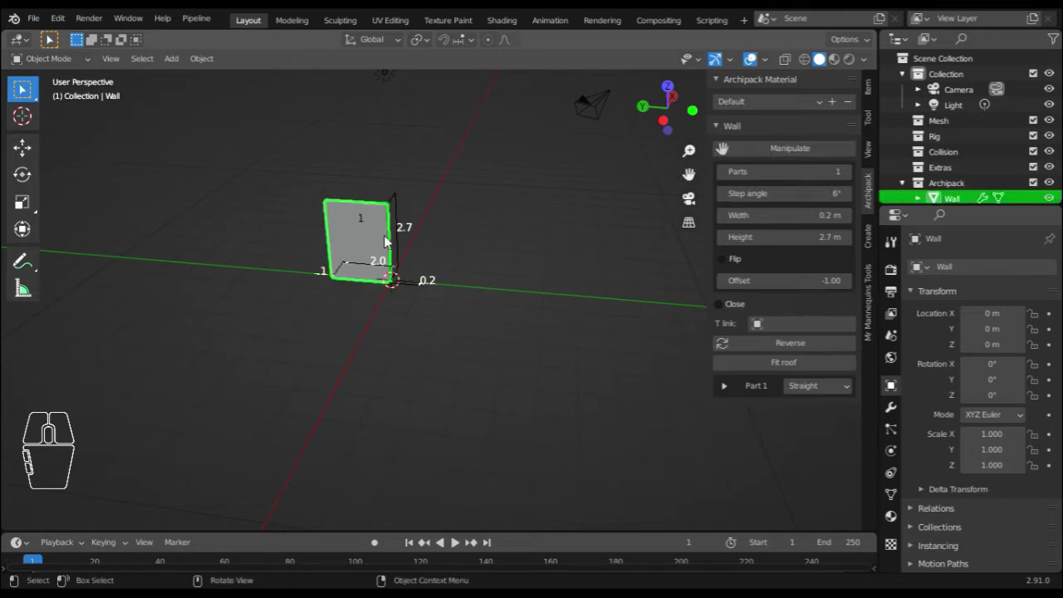
{"action": "left_click_drag", "start_coordinate": [455, 257], "coordinate": [464, 254]}
Add Manipulate to Quick Favorites, run it via Q, and show the wall's dimension handles.
{"action": "right_click", "coordinate": [787, 153]}
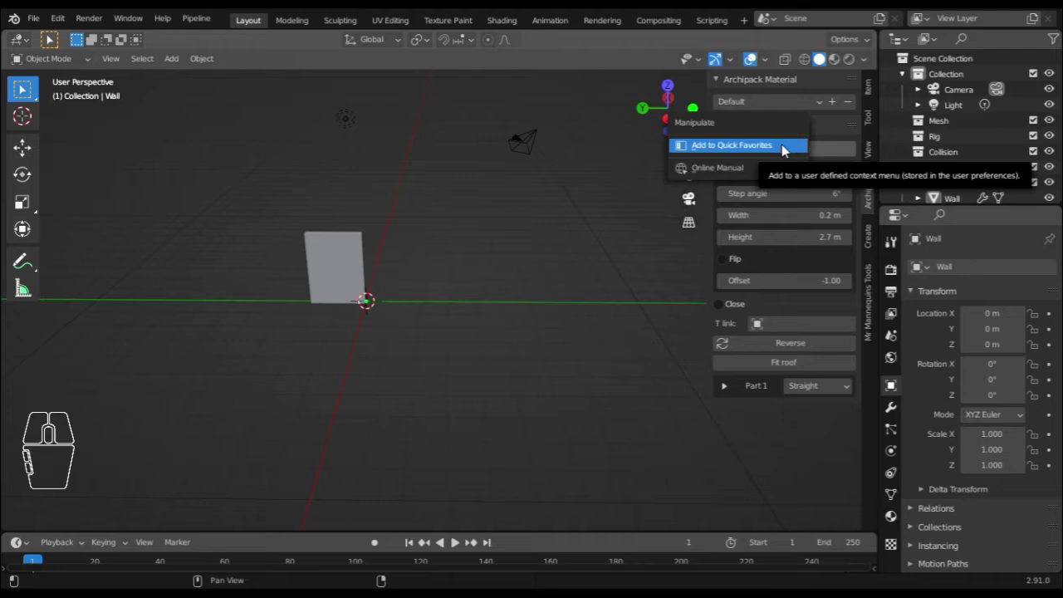
{"action": "left_click", "coordinate": [787, 154]}
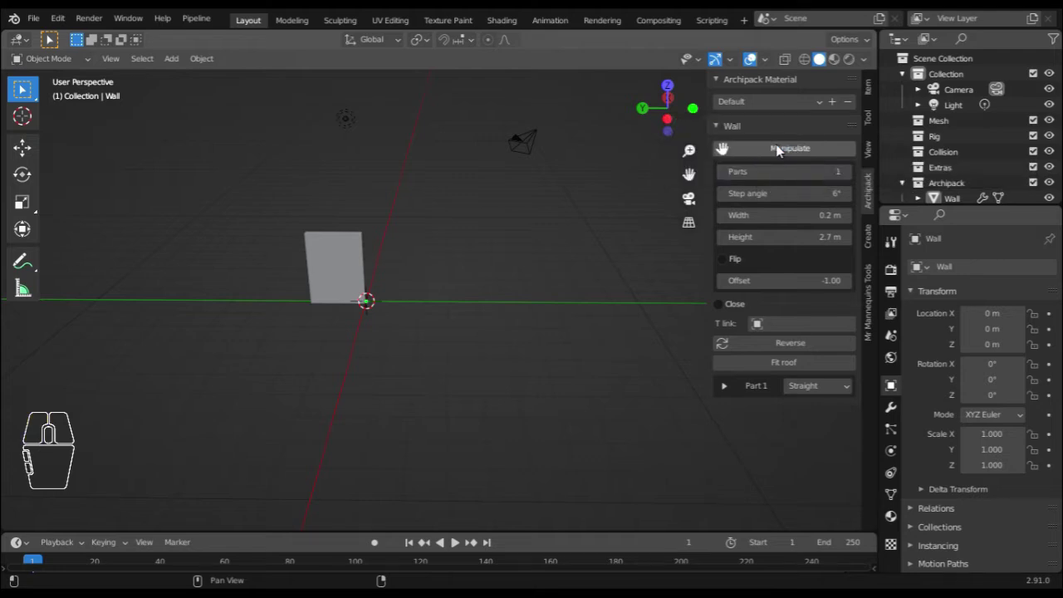
{"action": "key", "text": "q"}
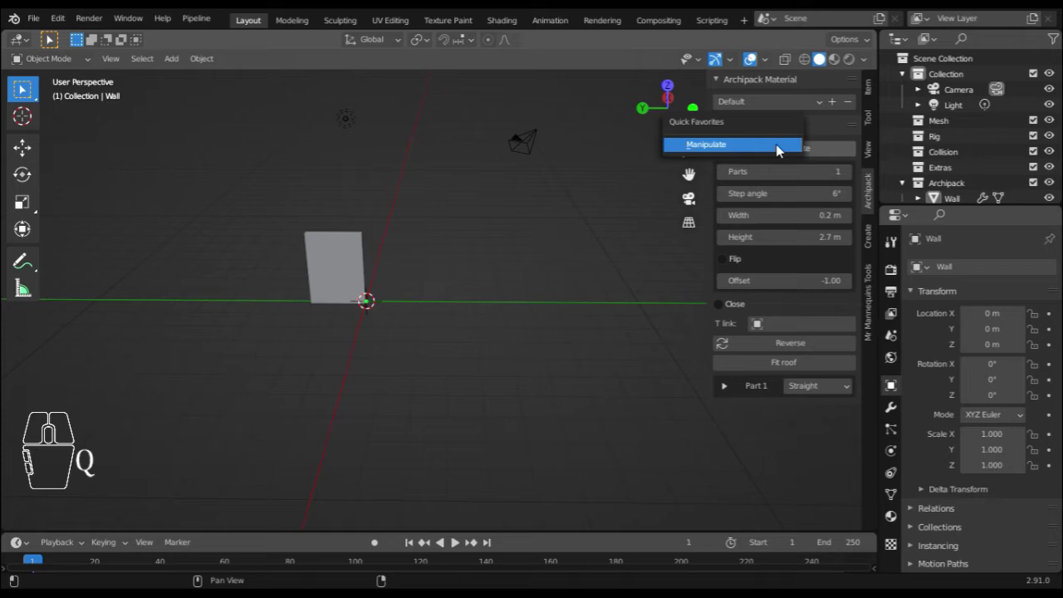
{"action": "left_click", "coordinate": [779, 154]}
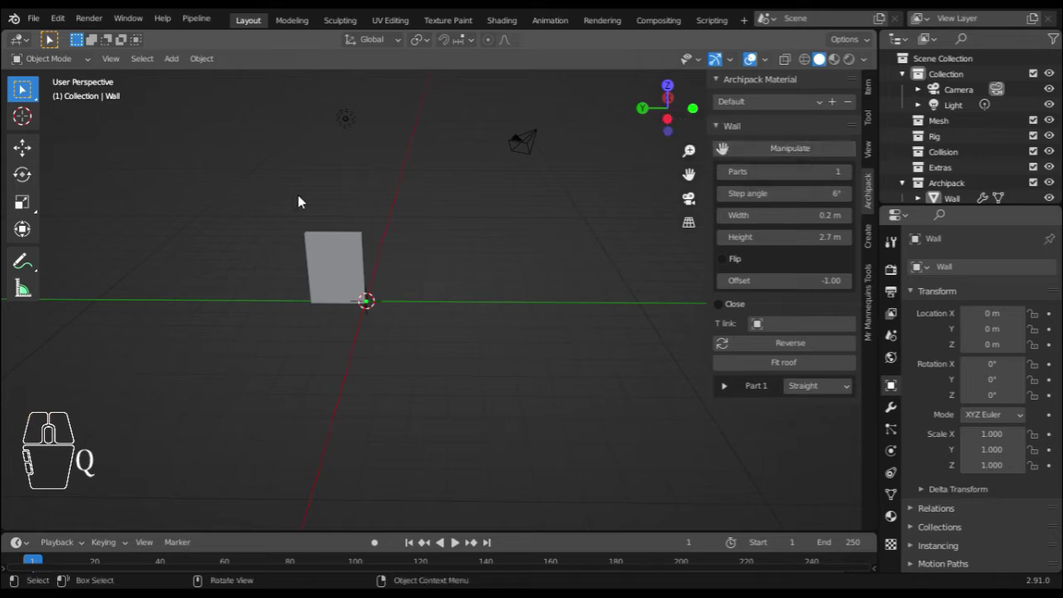
{"action": "middle_click", "coordinate": [689, 172]}
{"action": "left_click", "coordinate": [690, 173]}
{"action": "left_click", "coordinate": [218, 293]}
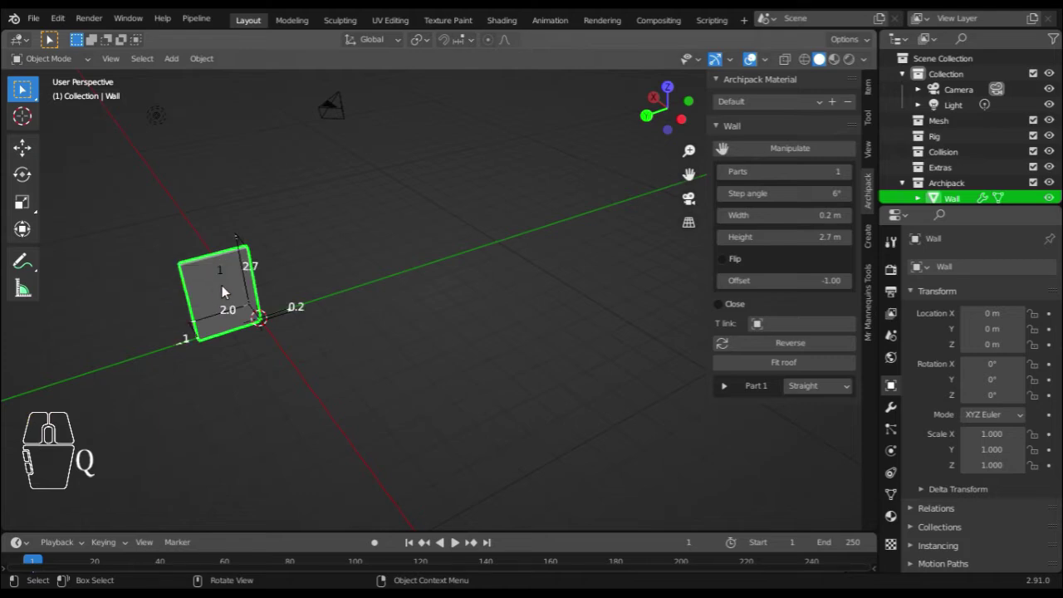
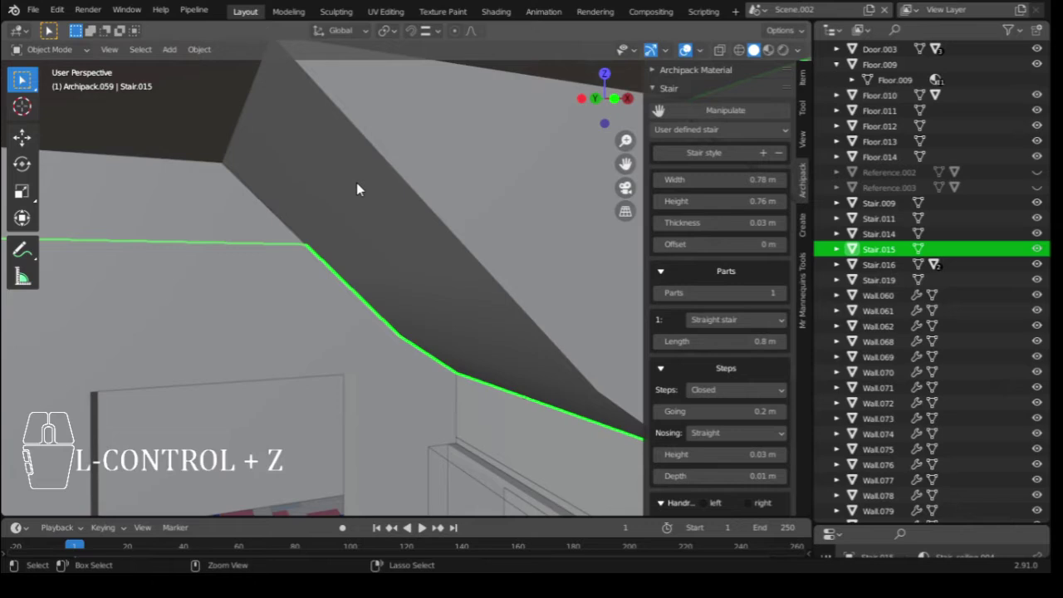
Toggle the stair into mesh editing and back to whole-object editing.
{"action": "key", "text": "Tab"}
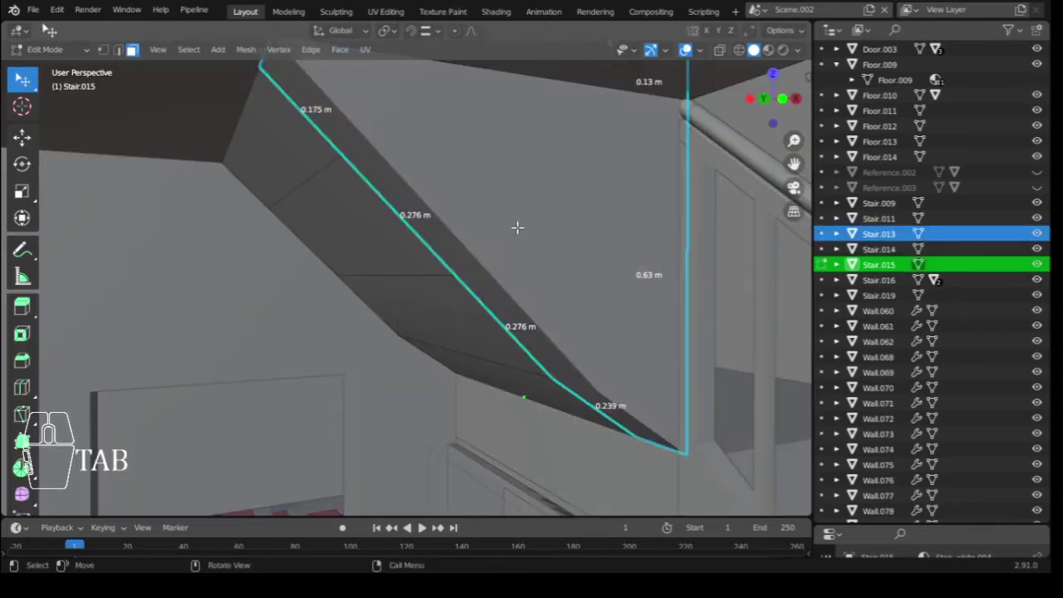
{"action": "key", "text": "n"}
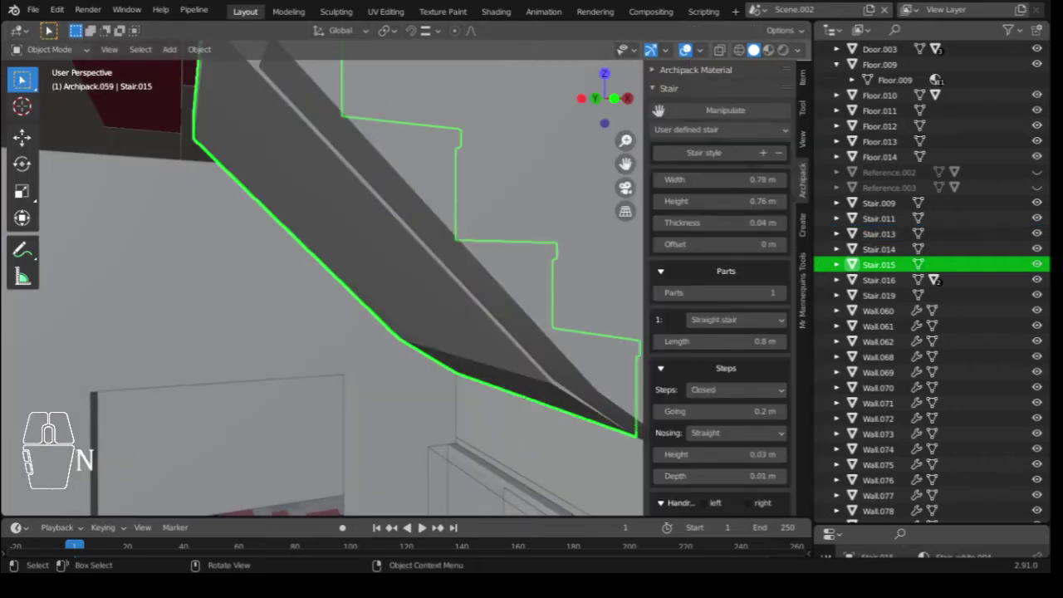
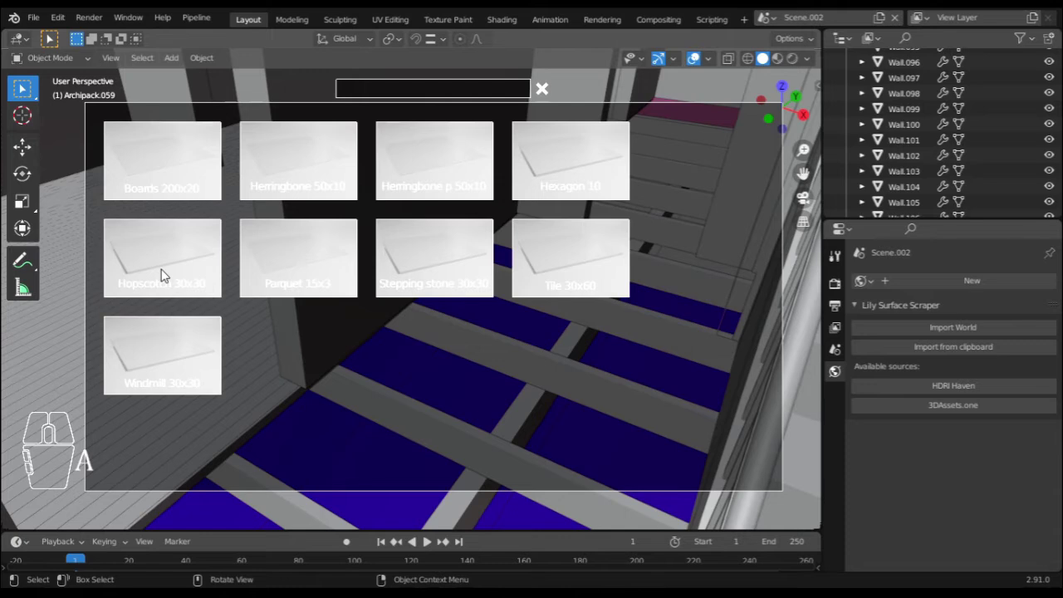
Select the blue floor boards, then orbit out to the textured brick house exterior with its red porch stairs.
{"action": "left_click", "coordinate": [165, 274]}
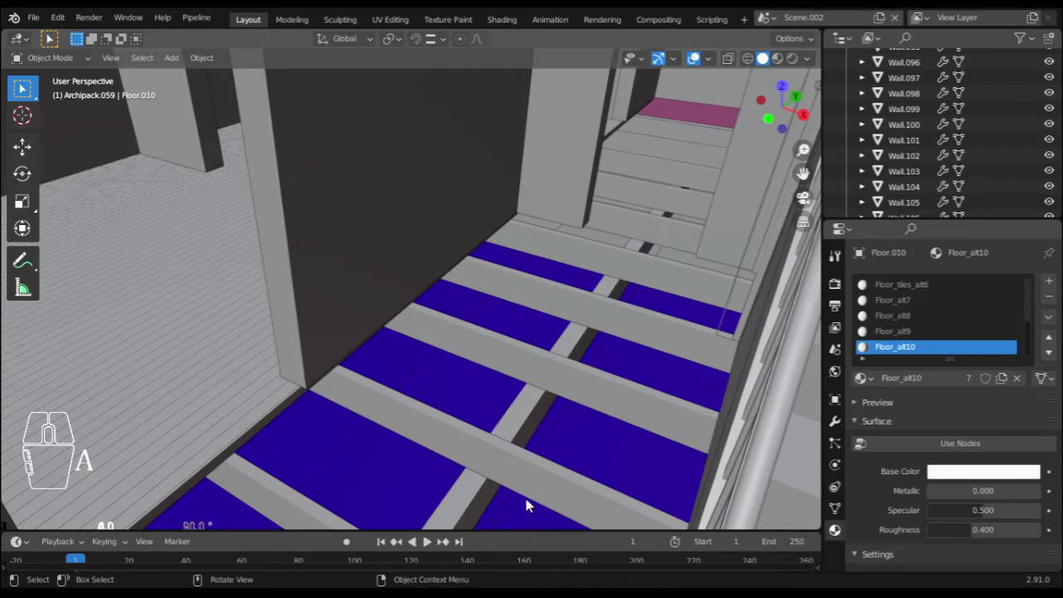
{"action": "scroll", "scroll_direction": "down", "scroll_amount": 3}
{"action": "scroll", "scroll_direction": "up", "scroll_amount": 3}
{"action": "left_click_drag", "start_coordinate": [564, 324], "coordinate": [659, 301]}
{"action": "scroll", "scroll_direction": "down", "scroll_amount": 3}
{"action": "middle_click", "coordinate": [659, 301]}
{"action": "scroll", "scroll_direction": "down", "scroll_amount": 3}
{"action": "middle_click", "coordinate": [659, 301]}
{"action": "middle_click", "coordinate": [659, 301]}
{"action": "scroll", "scroll_direction": "down", "scroll_amount": 3}
{"action": "middle_click", "coordinate": [659, 302]}
{"action": "key", "text": "7"}
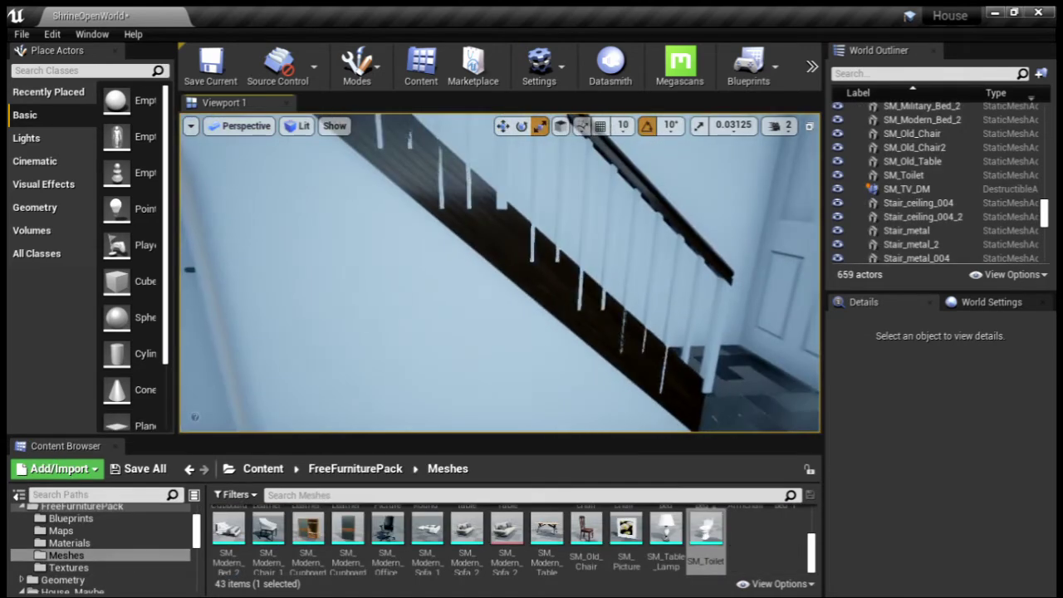
{"action": "left_click_drag", "start_coordinate": [434, 143], "coordinate": [393, 325]}
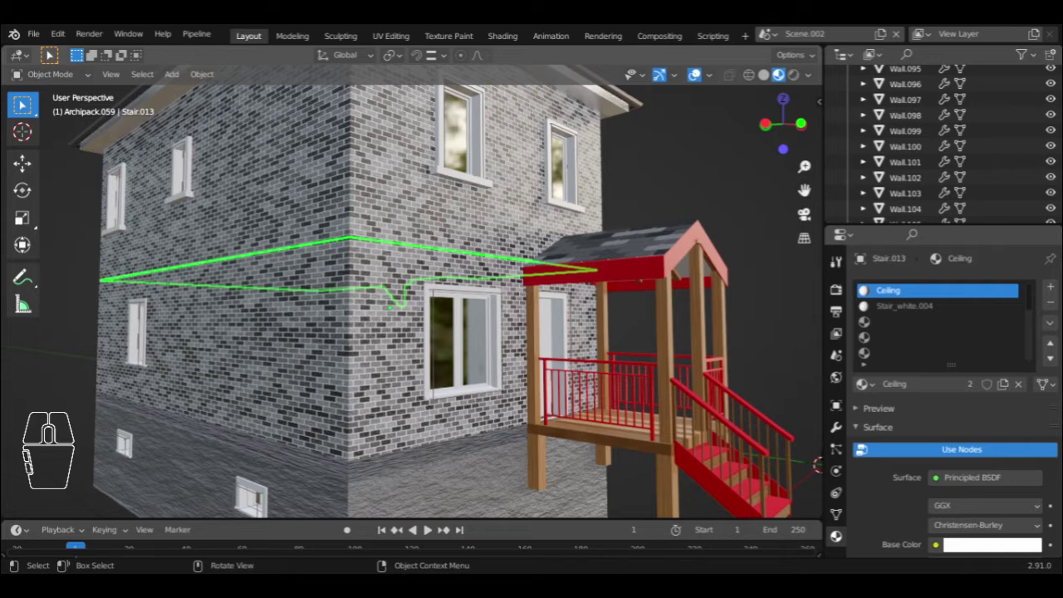
Orbit inside the house to view the interior wall beside the wooden staircase.
{"action": "left_click_drag", "start_coordinate": [566, 351], "coordinate": [359, 249]}
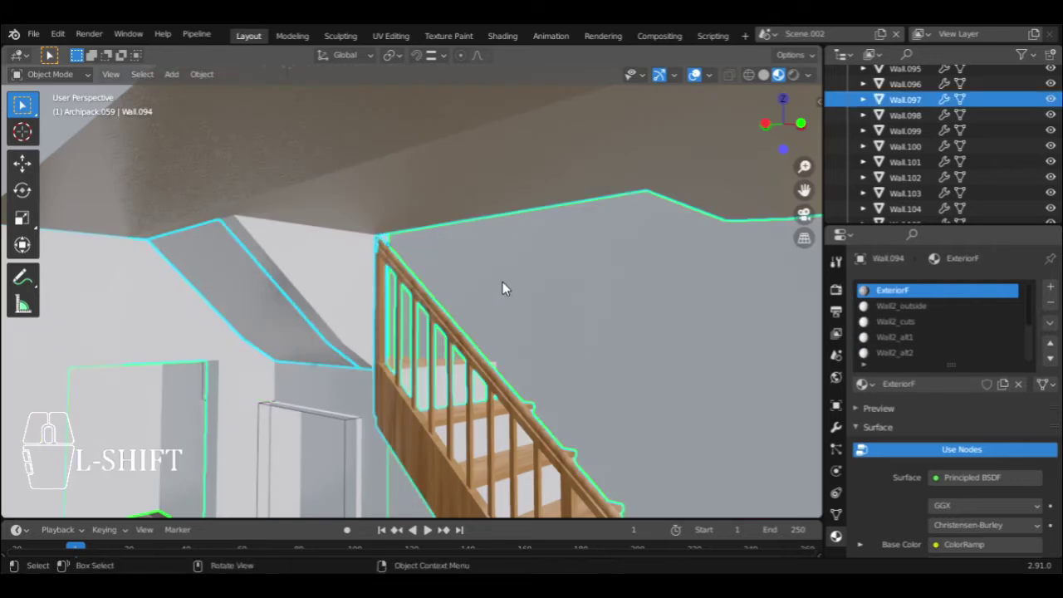
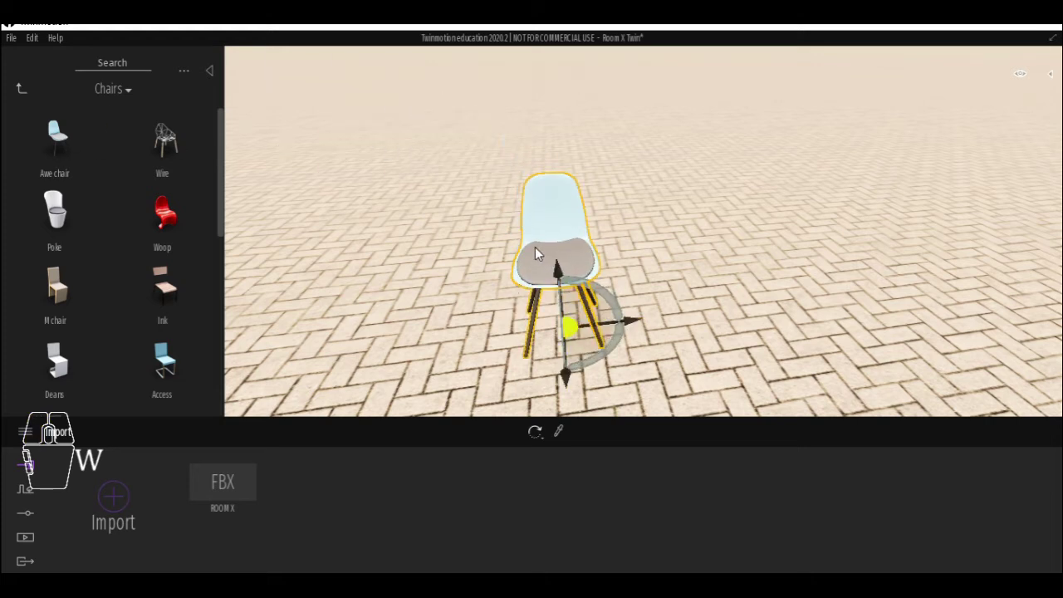
Turn the placed chair on the herringbone paving around its vertical axis with the gizmo.
{"action": "left_click_drag", "start_coordinate": [598, 341], "coordinate": [614, 309]}
{"action": "key", "text": "Tab"}
{"action": "left_click_drag", "start_coordinate": [536, 288], "coordinate": [537, 295]}
{"action": "left_click_drag", "start_coordinate": [539, 325], "coordinate": [462, 333]}
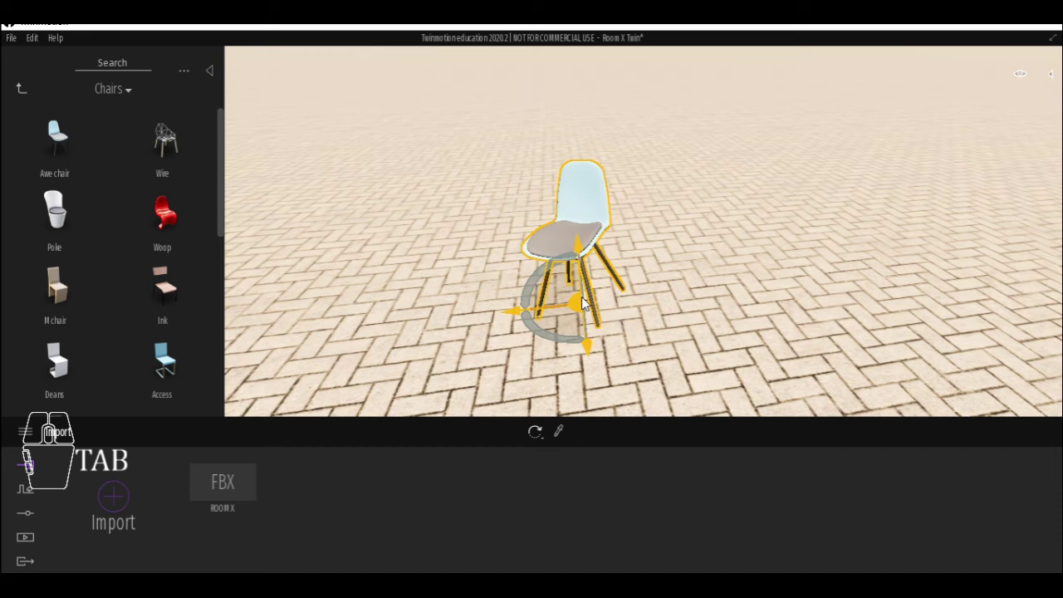
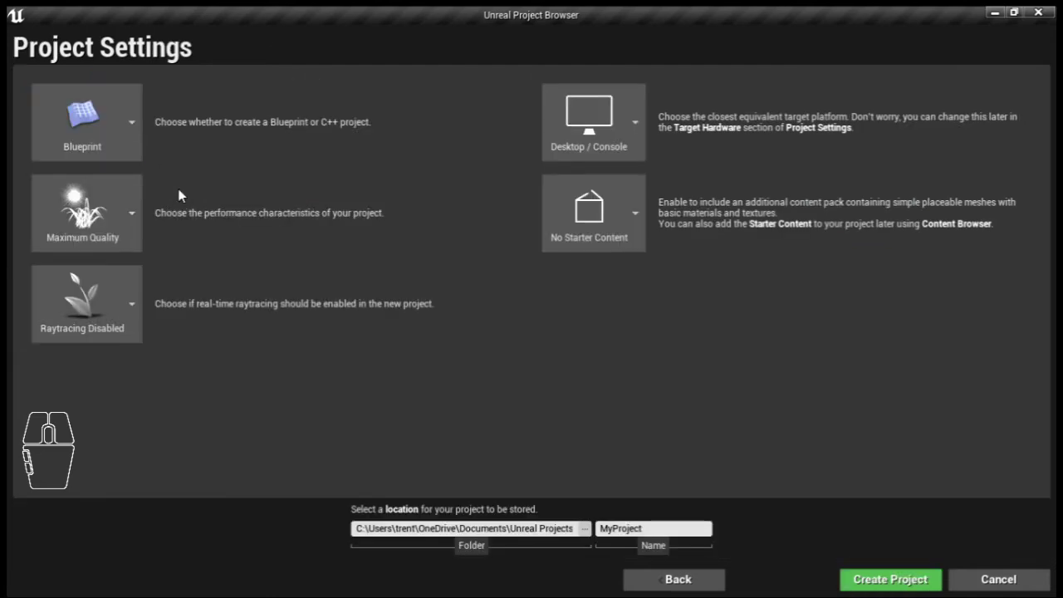
Create the ArchipackHouse First Person project and zoom the editor view in on the floor.
{"action": "left_click", "coordinate": [913, 582]}
{"action": "key", "text": "w"}
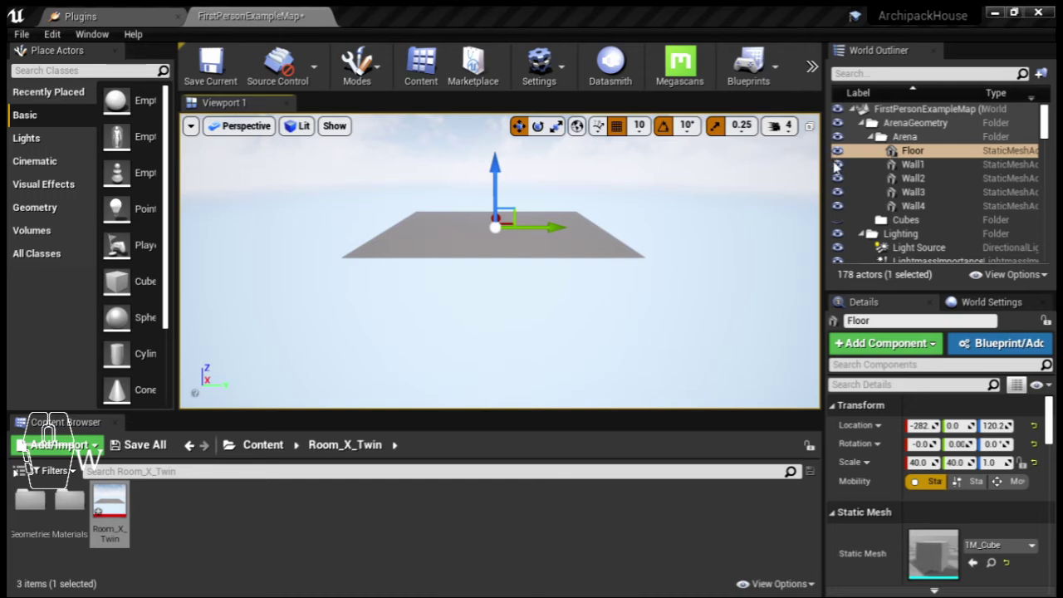